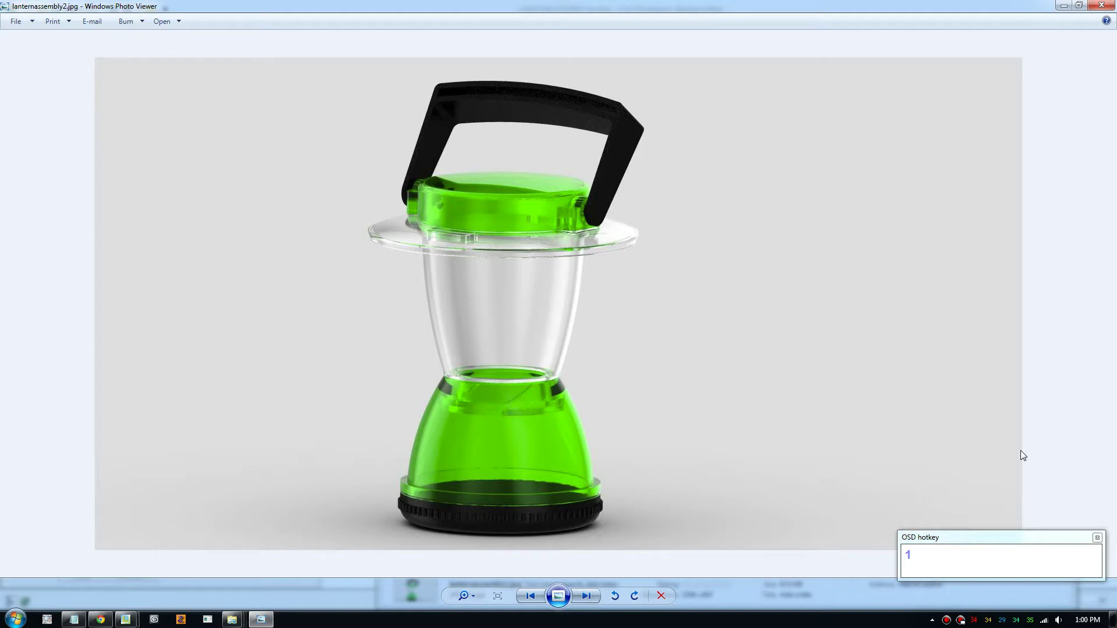
Step: Step through the saved lantern render JPGs in Windows Photo Viewer
{"action": "key", "text": "Right"}
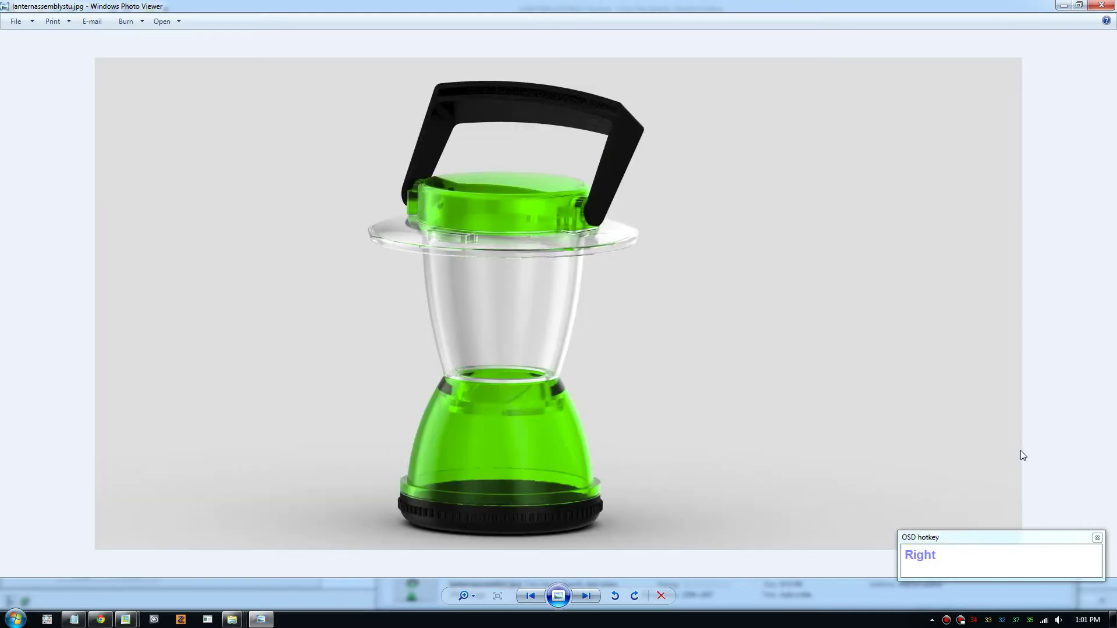
Step: Return to the lantern assembly in Creo and browse the Appearance Gallery's glass appearances
{"action": "left_click", "coordinate": [1063, 6]}
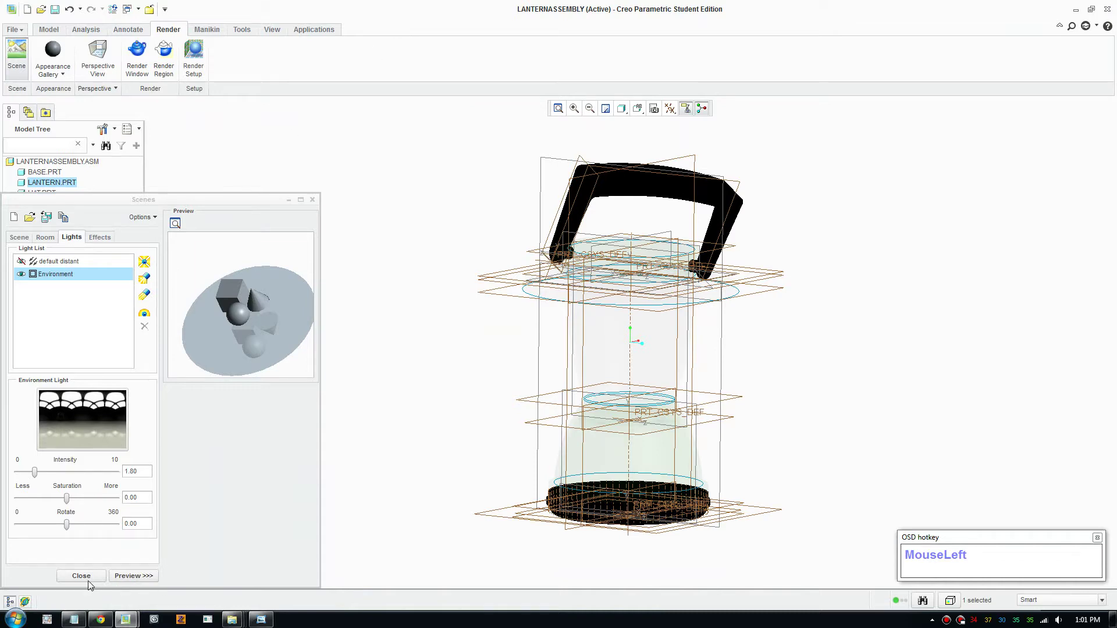
{"action": "scroll", "scroll_direction": "down", "scroll_amount": 3}
{"action": "scroll", "scroll_direction": "up", "scroll_amount": 3}
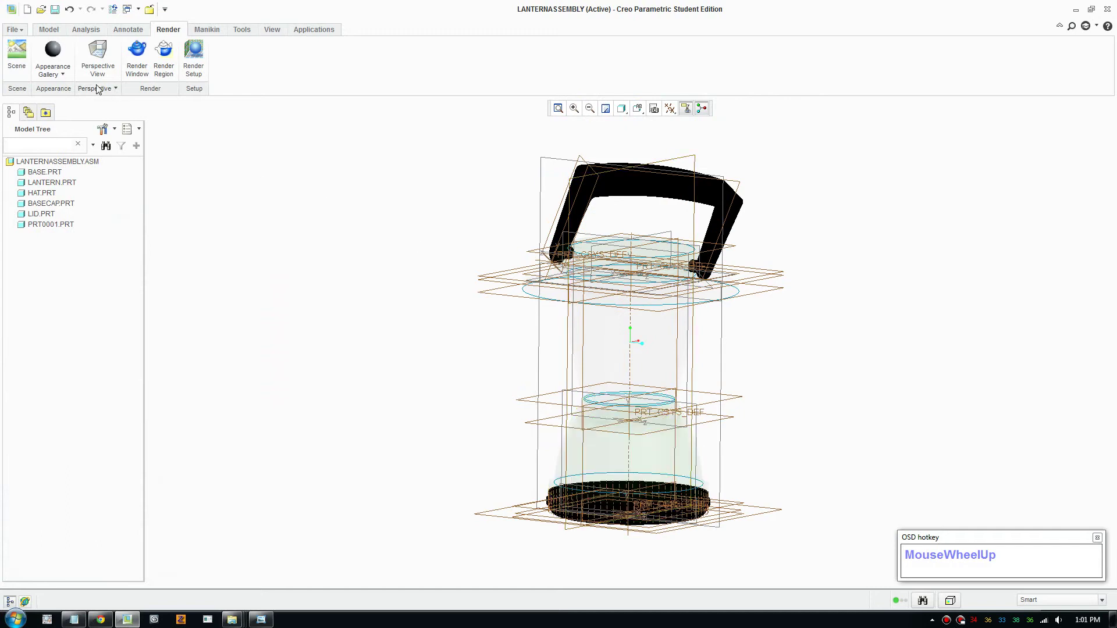
{"action": "left_click", "coordinate": [68, 77]}
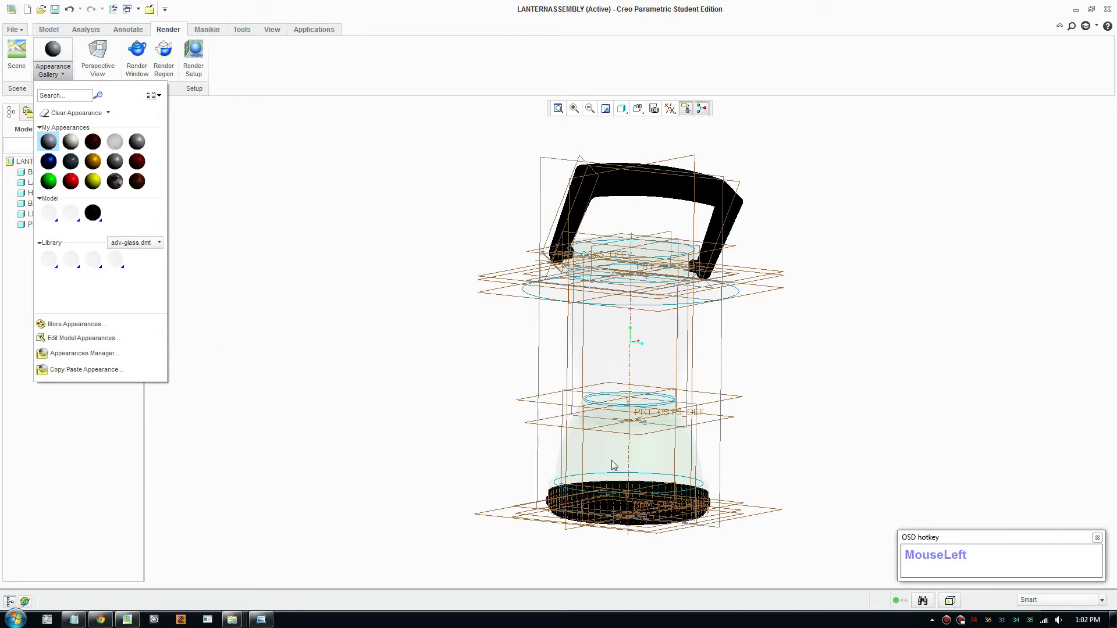
{"action": "scroll", "scroll_direction": "down", "scroll_amount": 3}
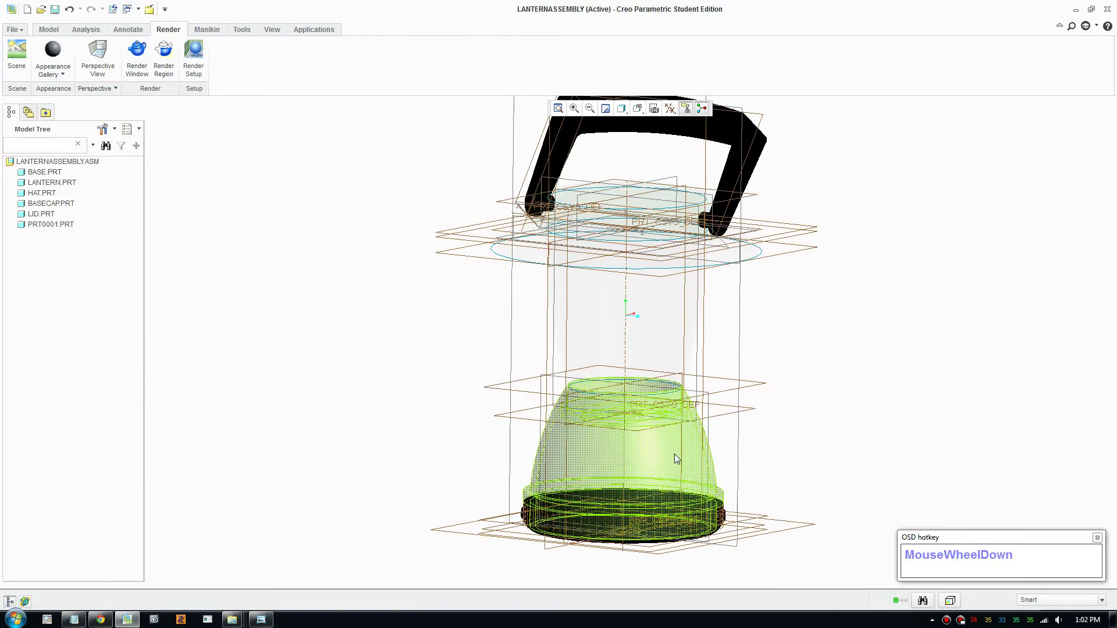
{"action": "scroll", "scroll_direction": "up", "scroll_amount": 3}
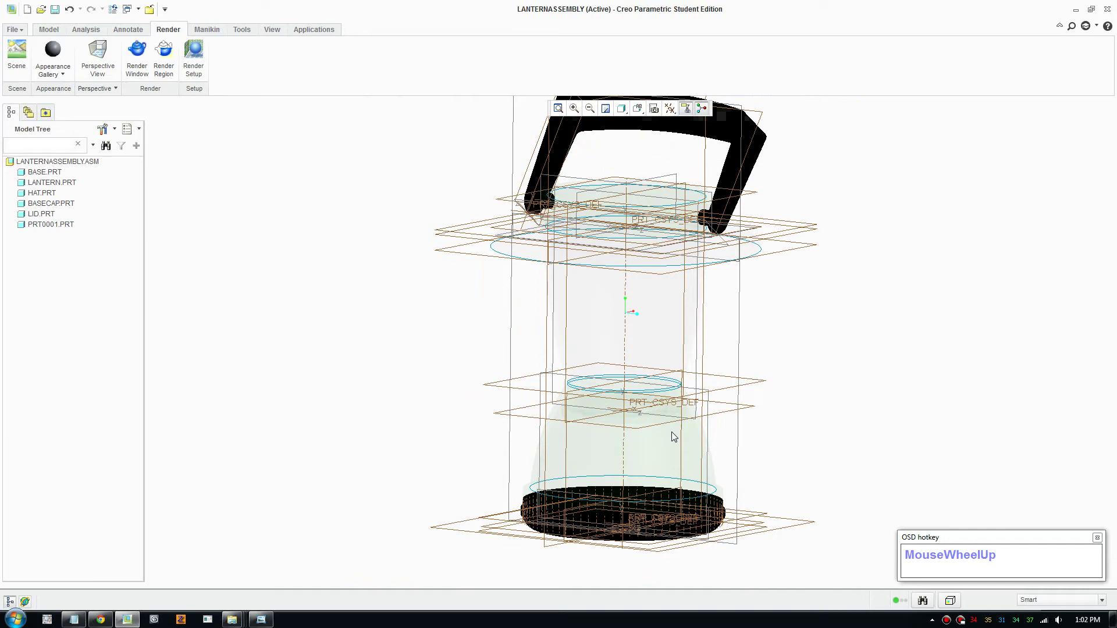
Step: Select the LANTERN.PRT glass part, then switch to the Maxforums free HDRI maps thread in Chrome
{"action": "left_click", "coordinate": [674, 350]}
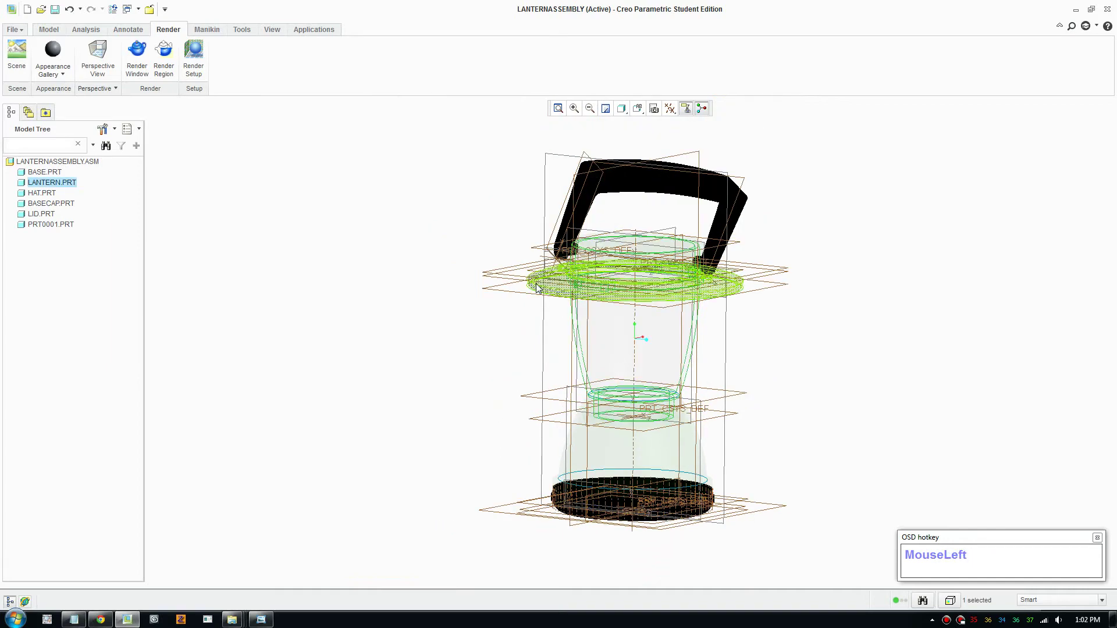
{"action": "scroll", "scroll_direction": "down", "scroll_amount": 3}
{"action": "left_click_drag", "start_coordinate": [633, 110], "coordinate": [103, 460]}
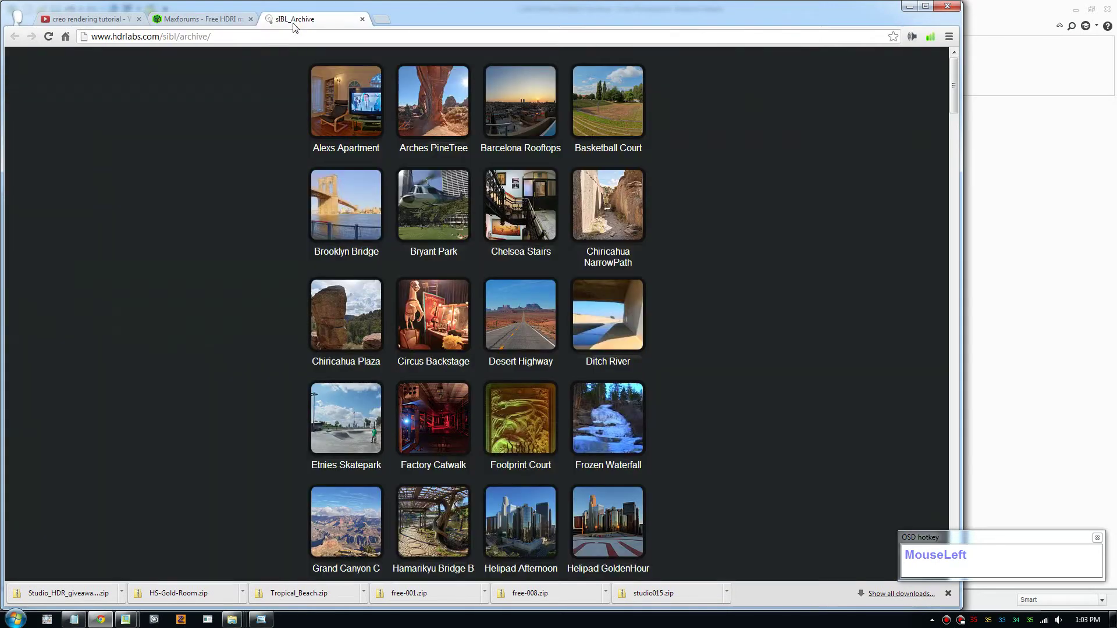
Step: From the Maxforums thread, open the luxrender.net free studio HDRI packs topic in a new tab
{"action": "scroll", "scroll_direction": "up", "scroll_amount": 3}
{"action": "scroll", "scroll_direction": "down", "scroll_amount": 3}
{"action": "left_click", "coordinate": [229, 19]}
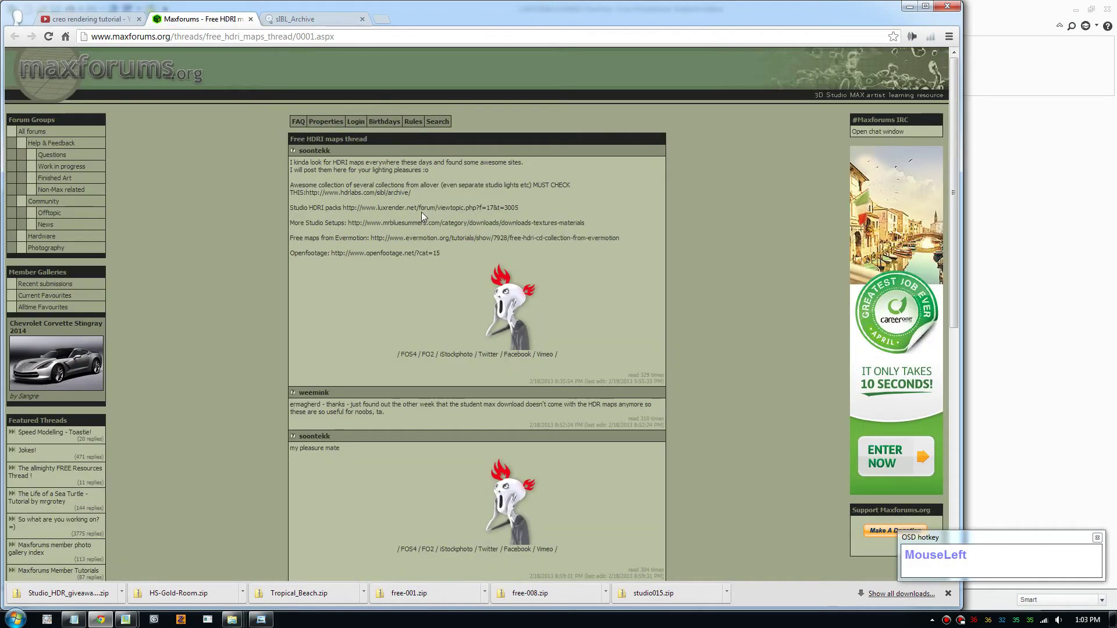
{"action": "right_click", "coordinate": [424, 212]}
{"action": "left_click", "coordinate": [439, 222]}
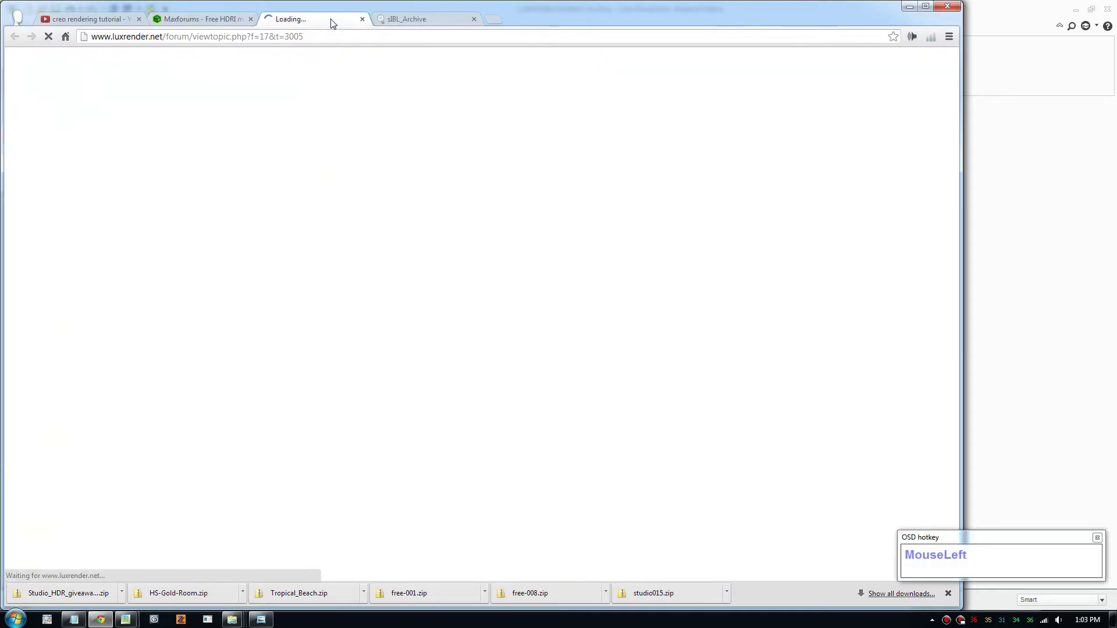
{"action": "key", "text": "3"}
{"action": "scroll", "scroll_direction": "down", "scroll_amount": 3}
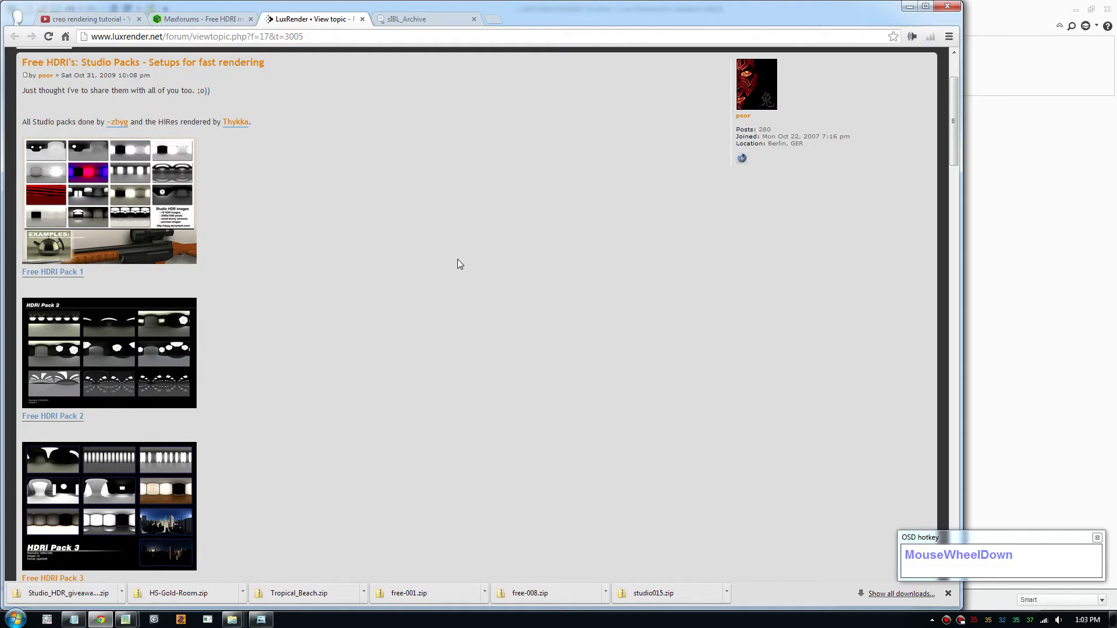
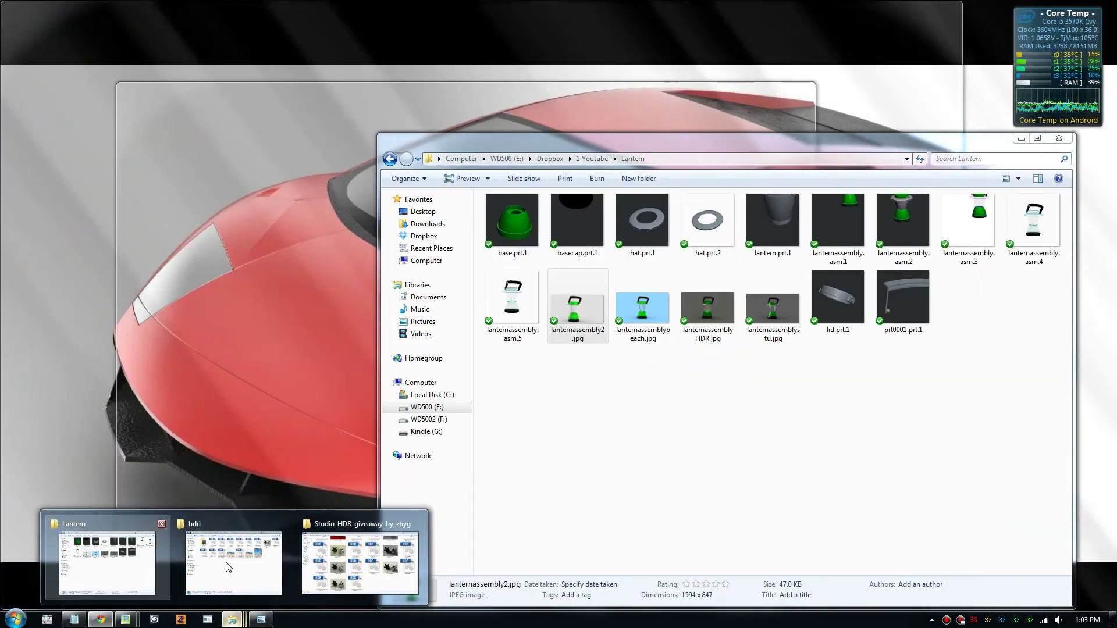
Step: Browse the Studio_HDR_giveaway_by_zbyg folder and view studio001preview.jpg
{"action": "left_click_drag", "start_coordinate": [236, 405], "coordinate": [400, 153]}
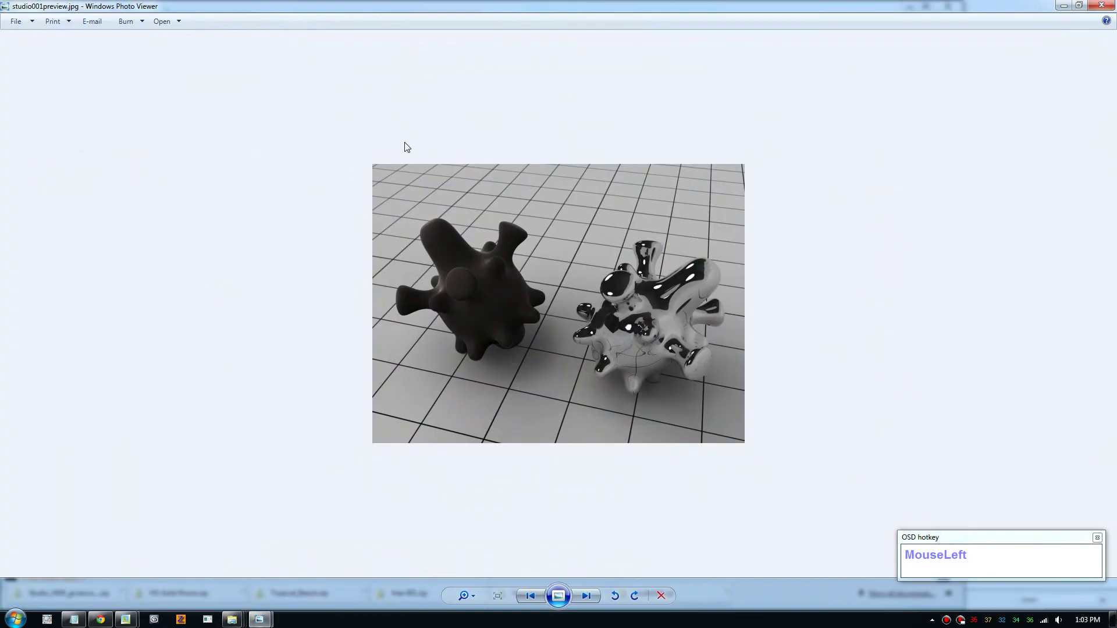
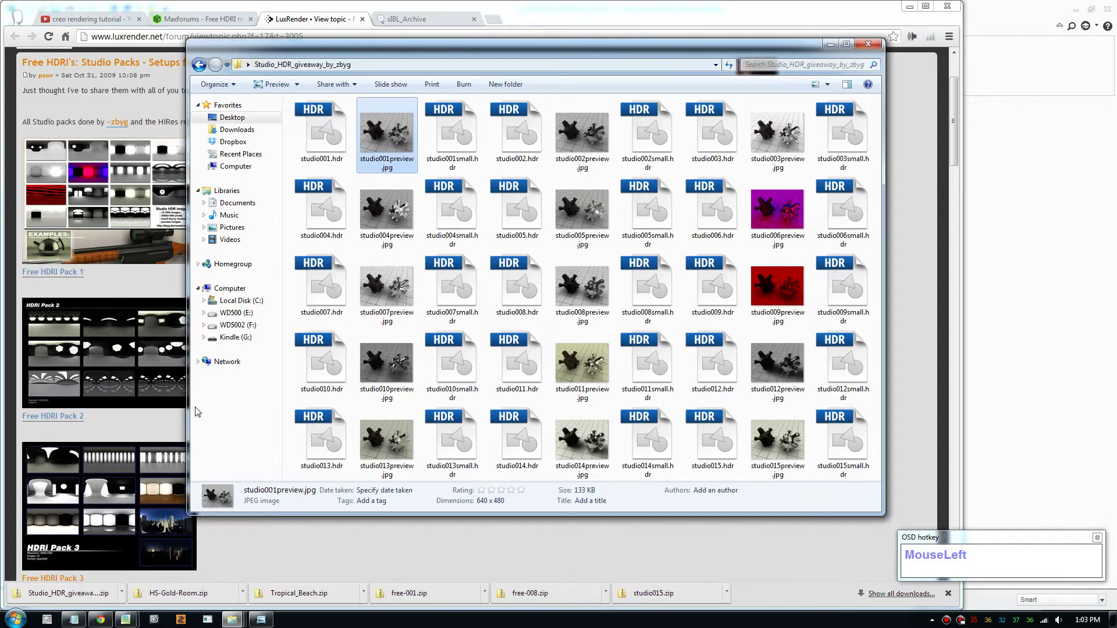
Step: Load studio001.hdr as the environment light and start rendering the lantern assembly
{"action": "left_click_drag", "start_coordinate": [103, 577], "coordinate": [492, 397]}
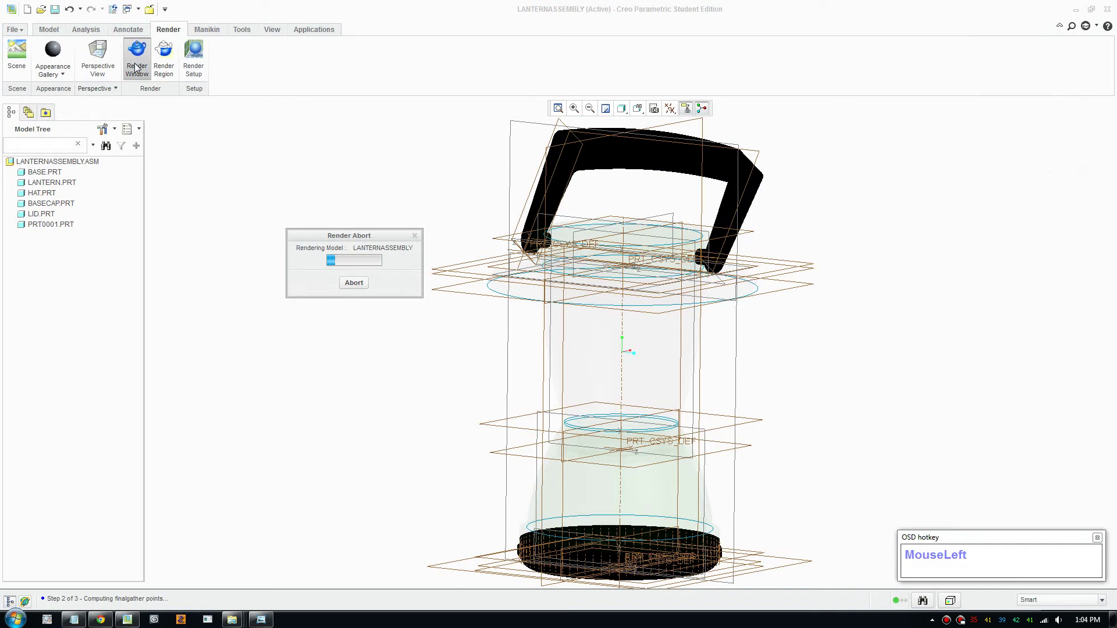
{"action": "key", "text": "3"}
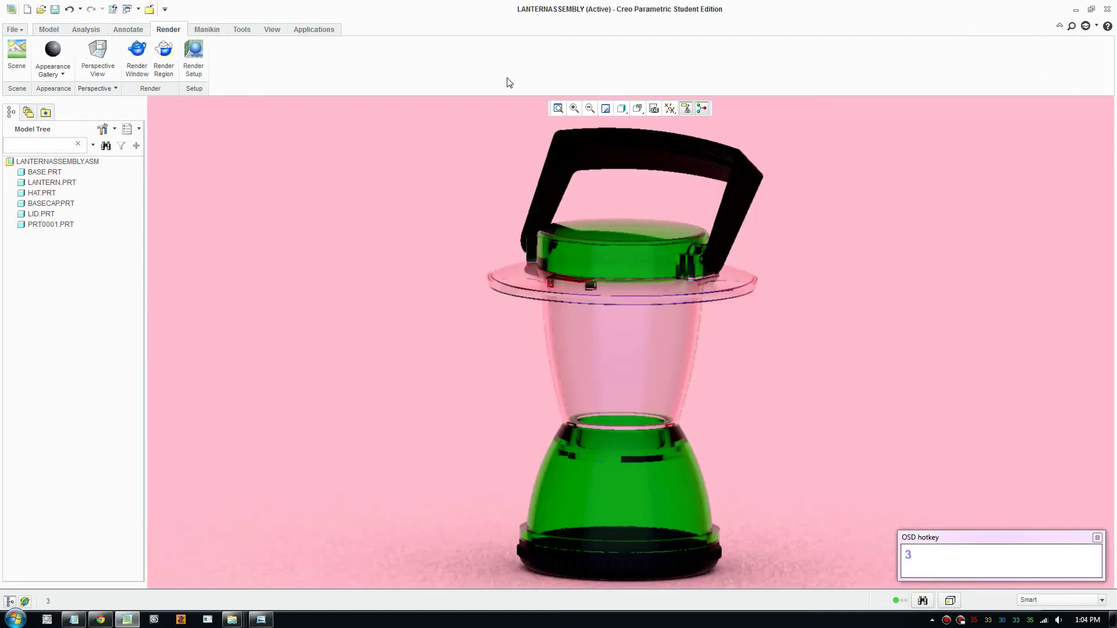
{"action": "left_click", "coordinate": [196, 82]}
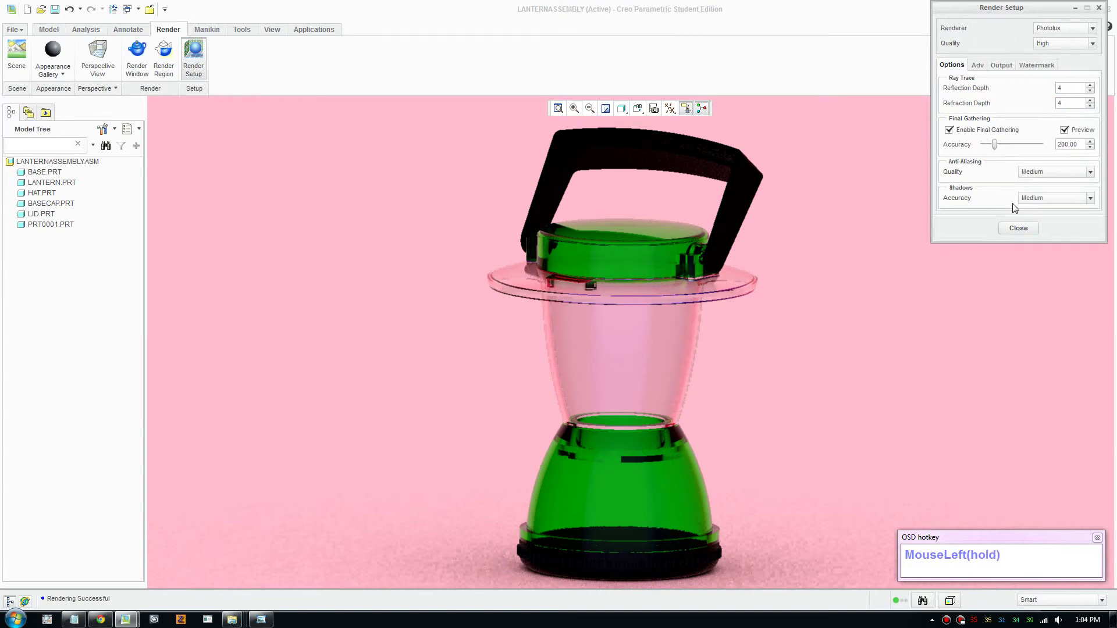
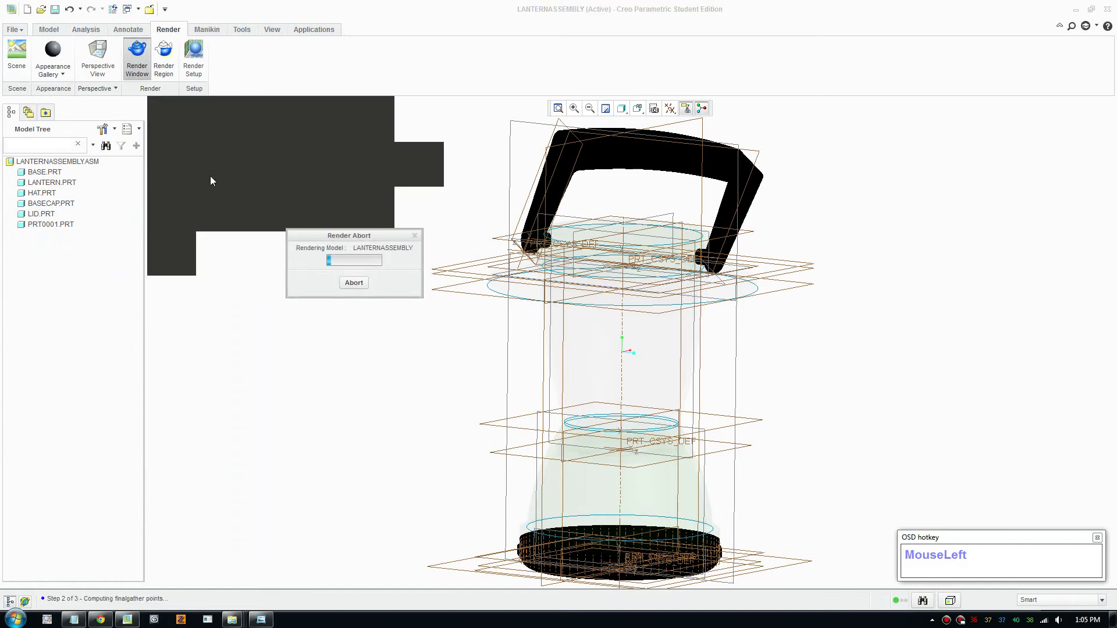
Step: Render the lantern on a dark studio backdrop and browse the hdri library for another environment image
{"action": "key", "text": "3"}
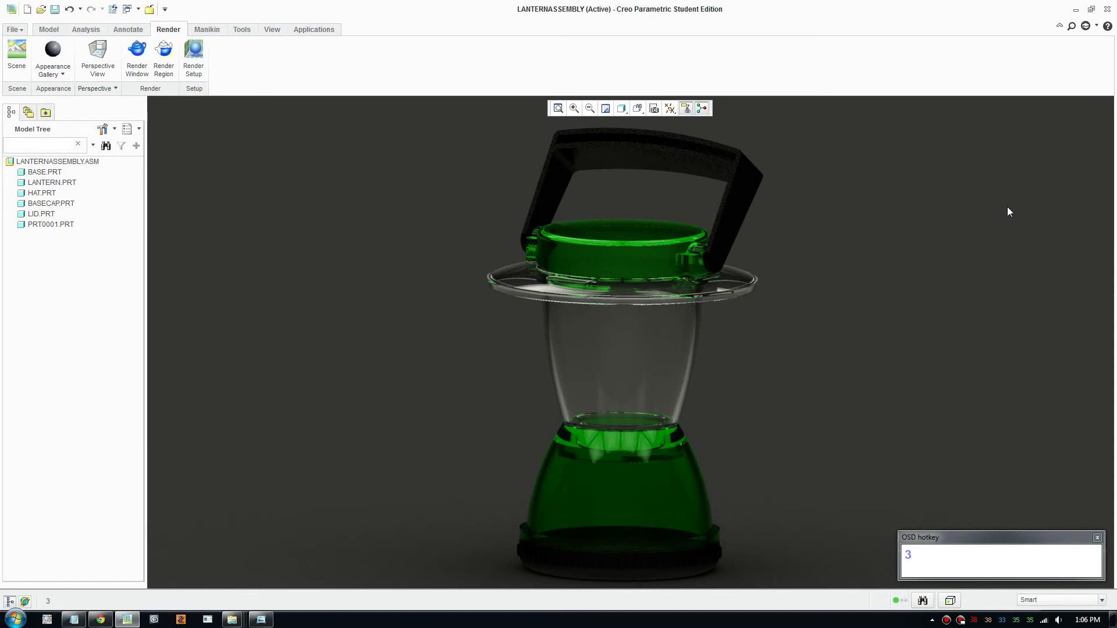
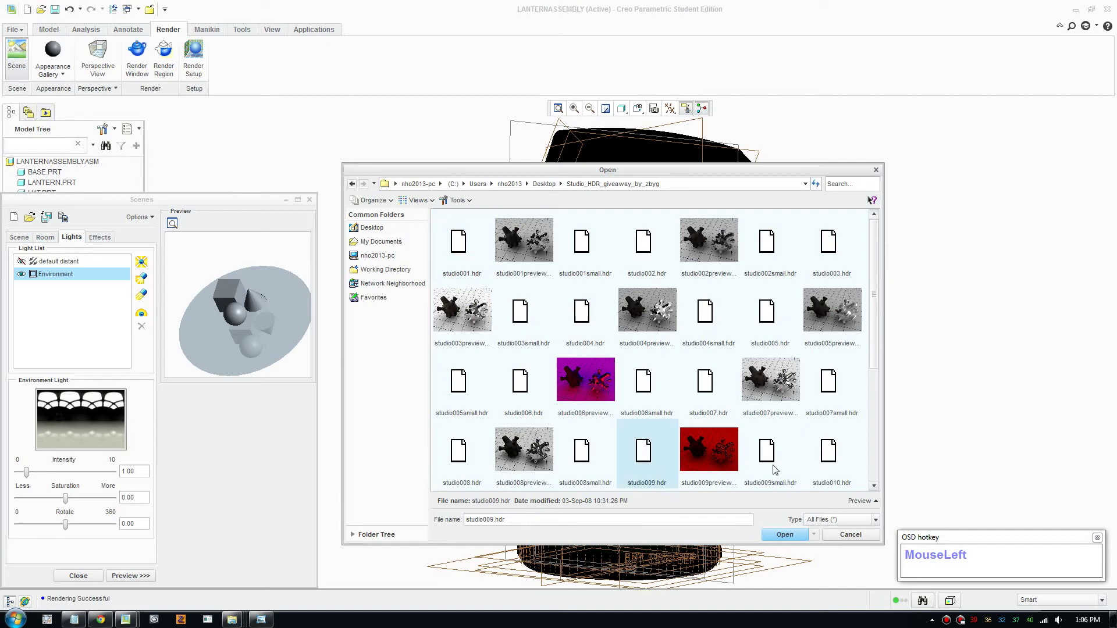
Step: Light the scene with studio009.hdr and render the lantern as a dark, glossy image
{"action": "scroll", "scroll_direction": "down", "scroll_amount": 3}
{"action": "left_click", "coordinate": [828, 273]}
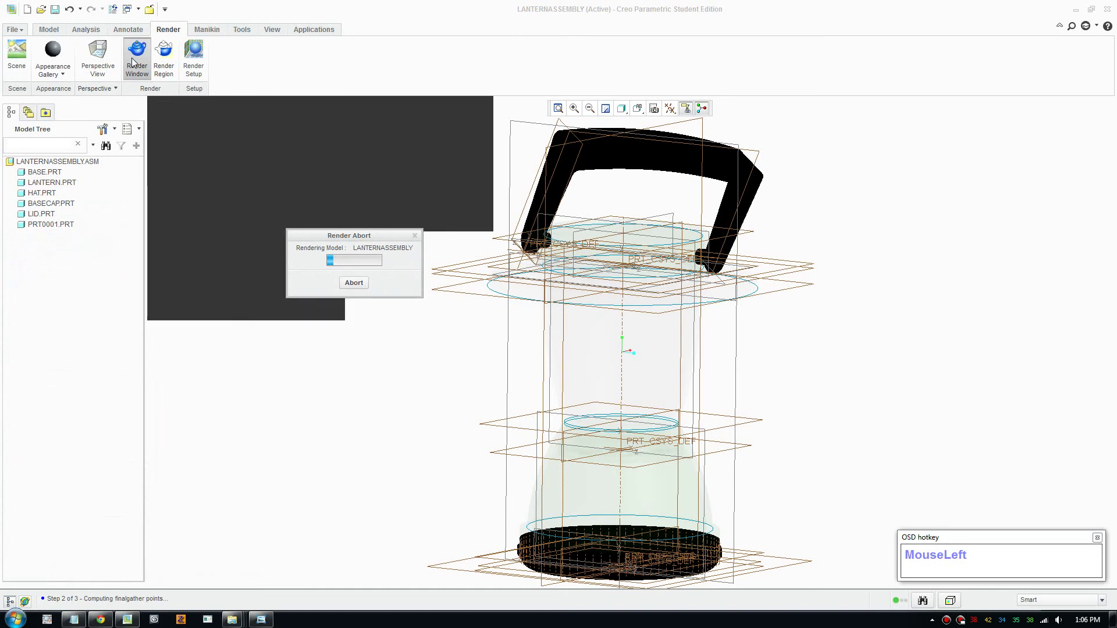
{"action": "key", "text": "3"}
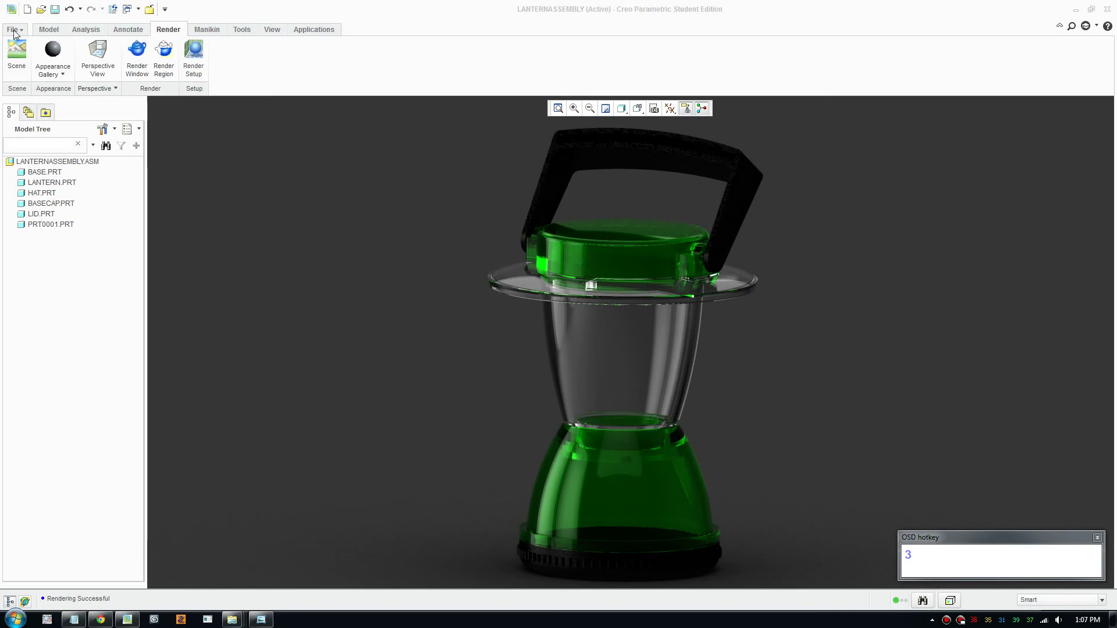
{"action": "left_click", "coordinate": [16, 35]}
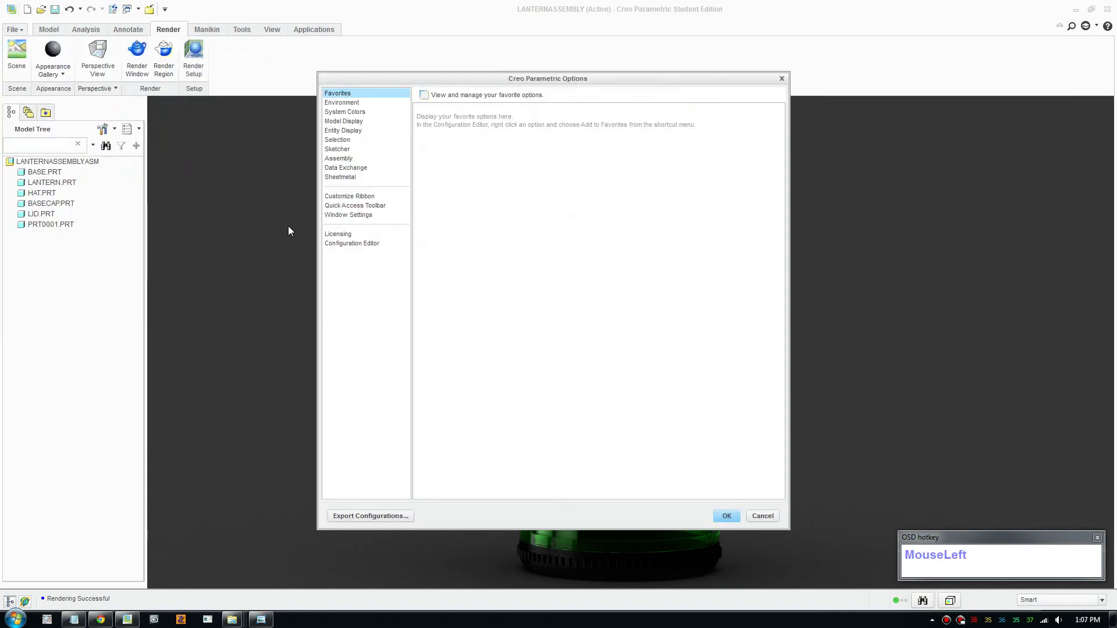
{"action": "left_click_drag", "start_coordinate": [466, 315], "coordinate": [541, 202]}
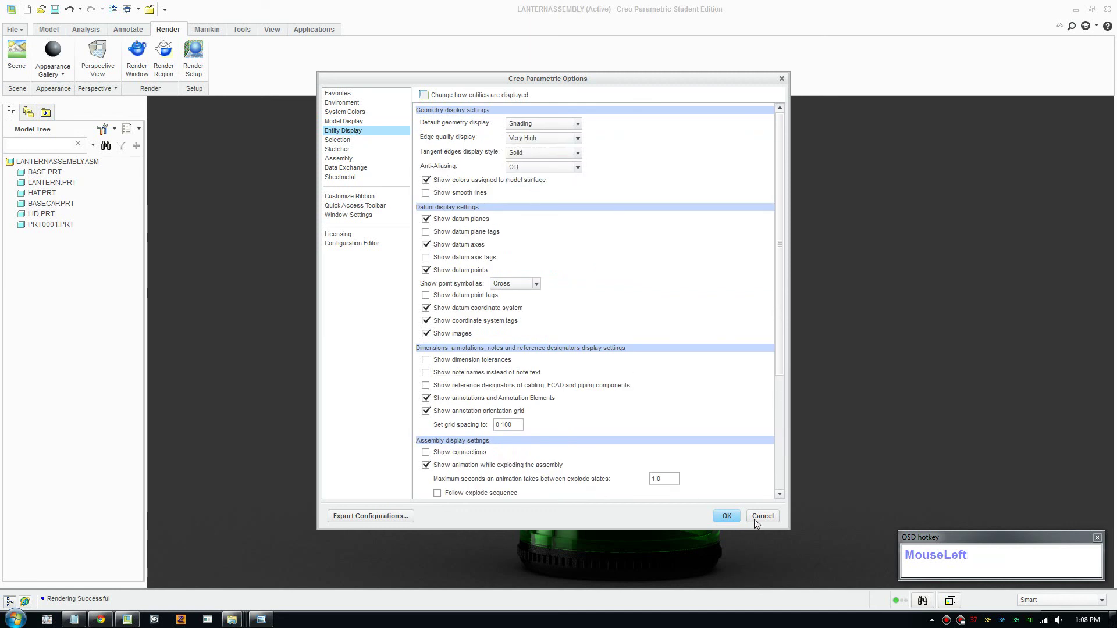